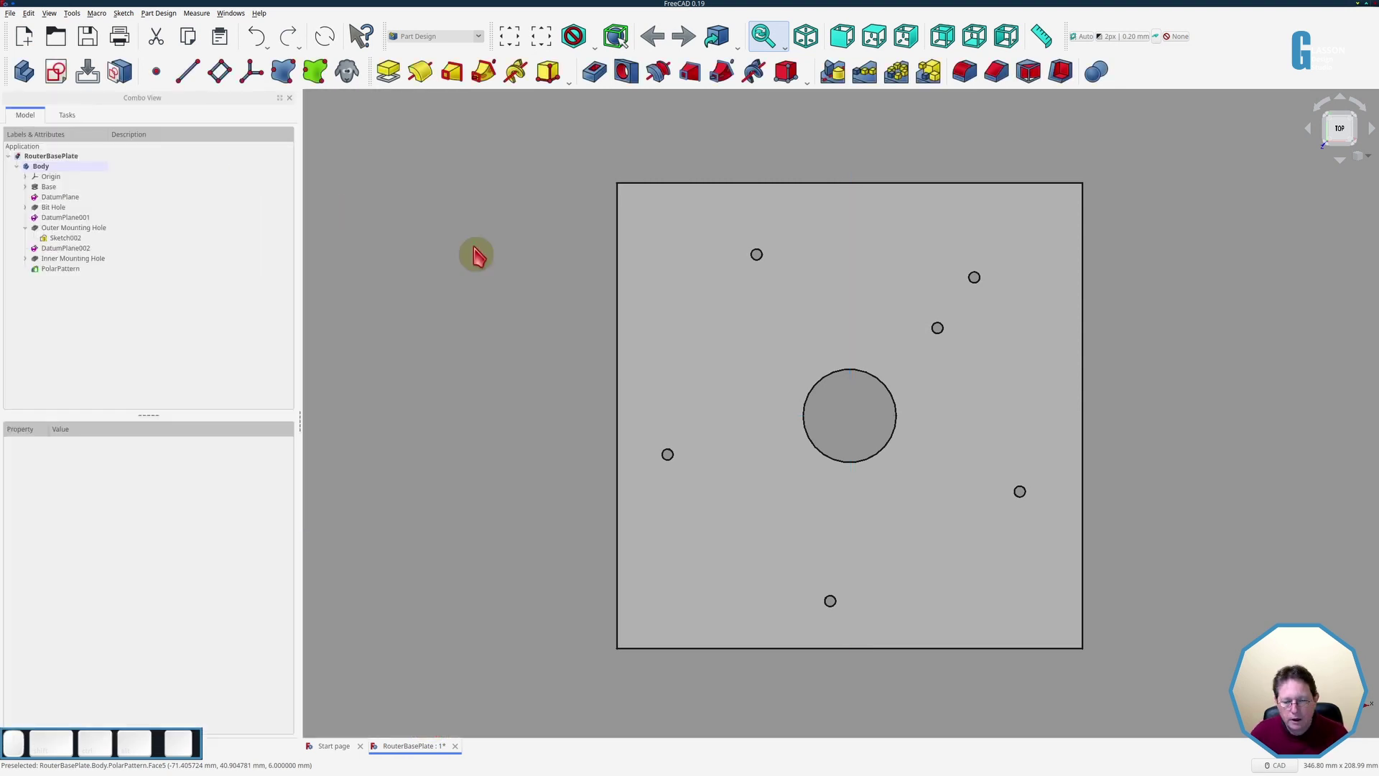
Select the Inner Mounting Hole feature for a four-occurrence polar pattern.
{"action": "left_click_drag", "start_coordinate": [64, 263], "coordinate": [268, 286]}
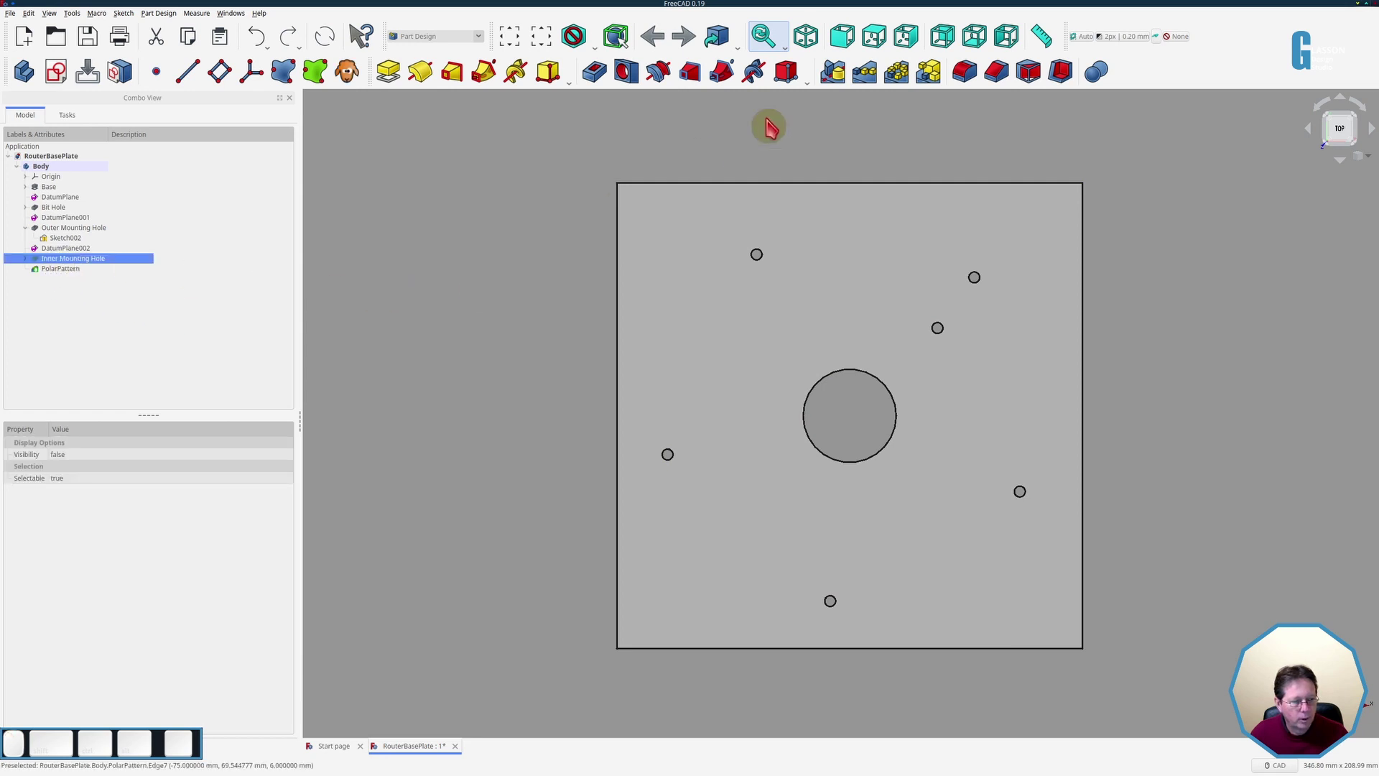
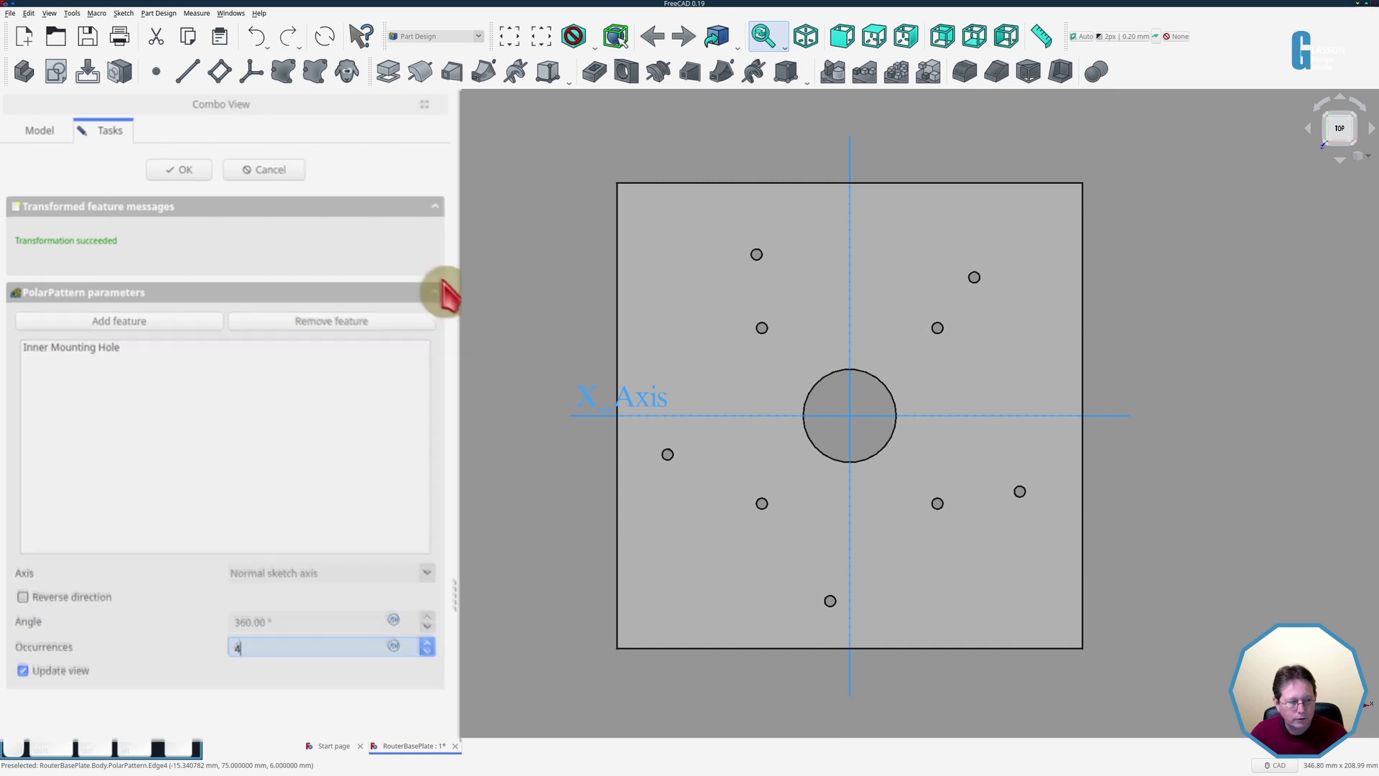
Save the document, then polar-pattern the handle's slot pocket with eight occurrences.
{"action": "left_click", "coordinate": [409, 273]}
{"action": "key", "text": "ctrl+s"}
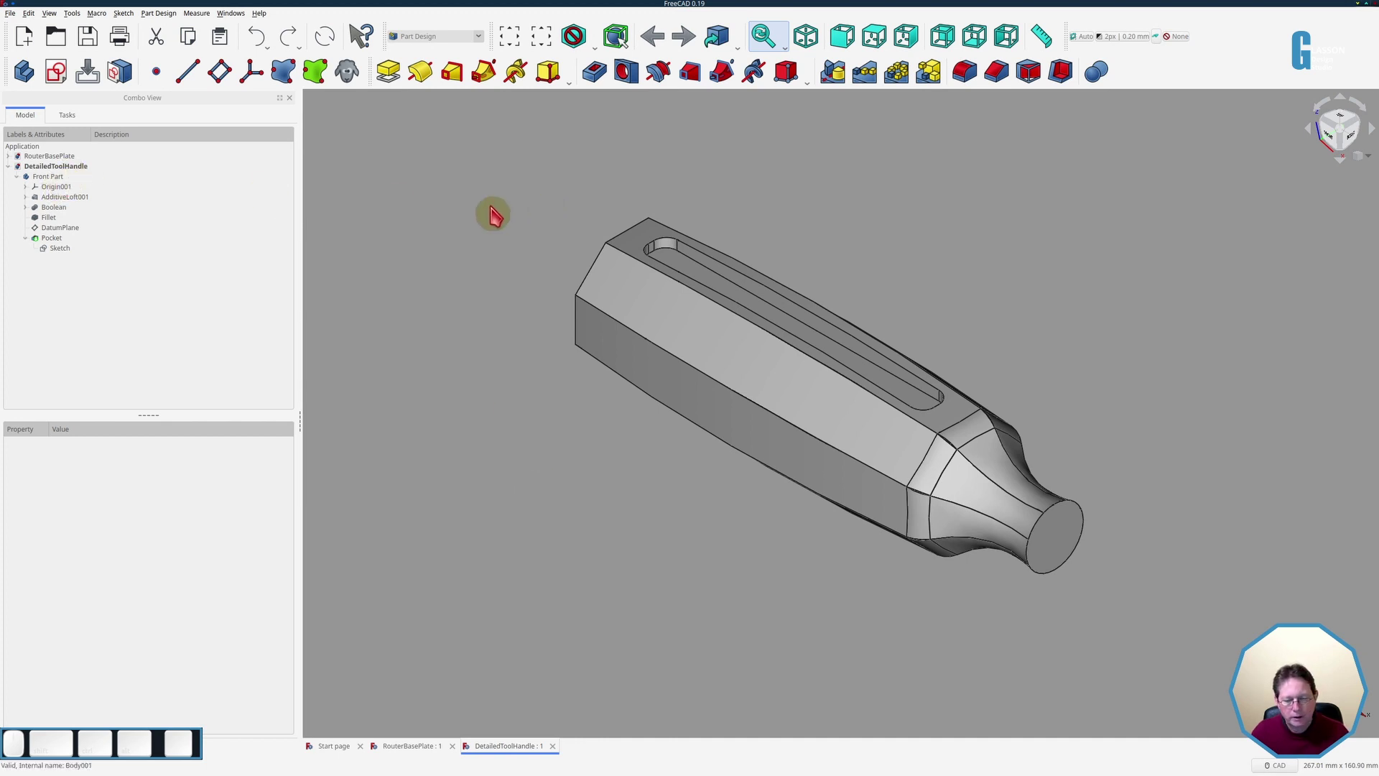
{"action": "left_click", "coordinate": [56, 183]}
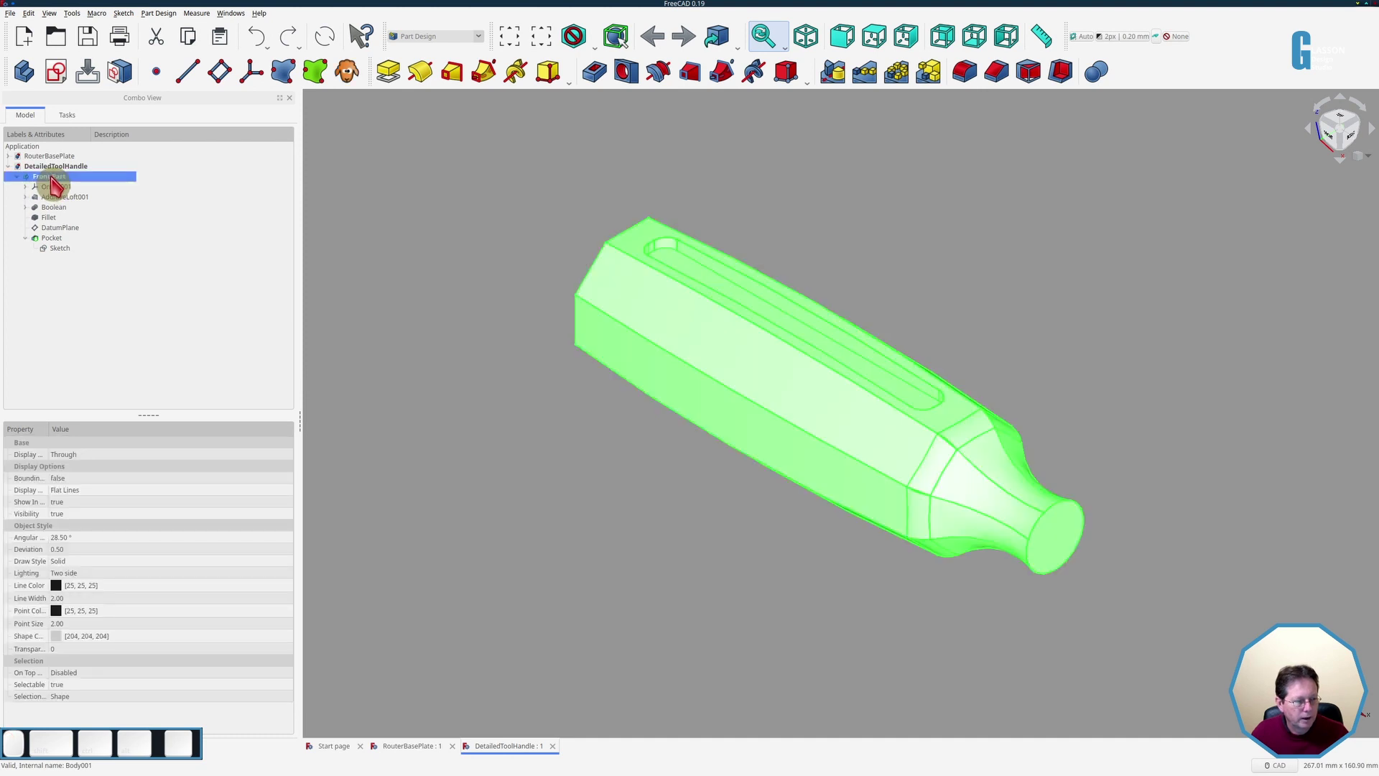
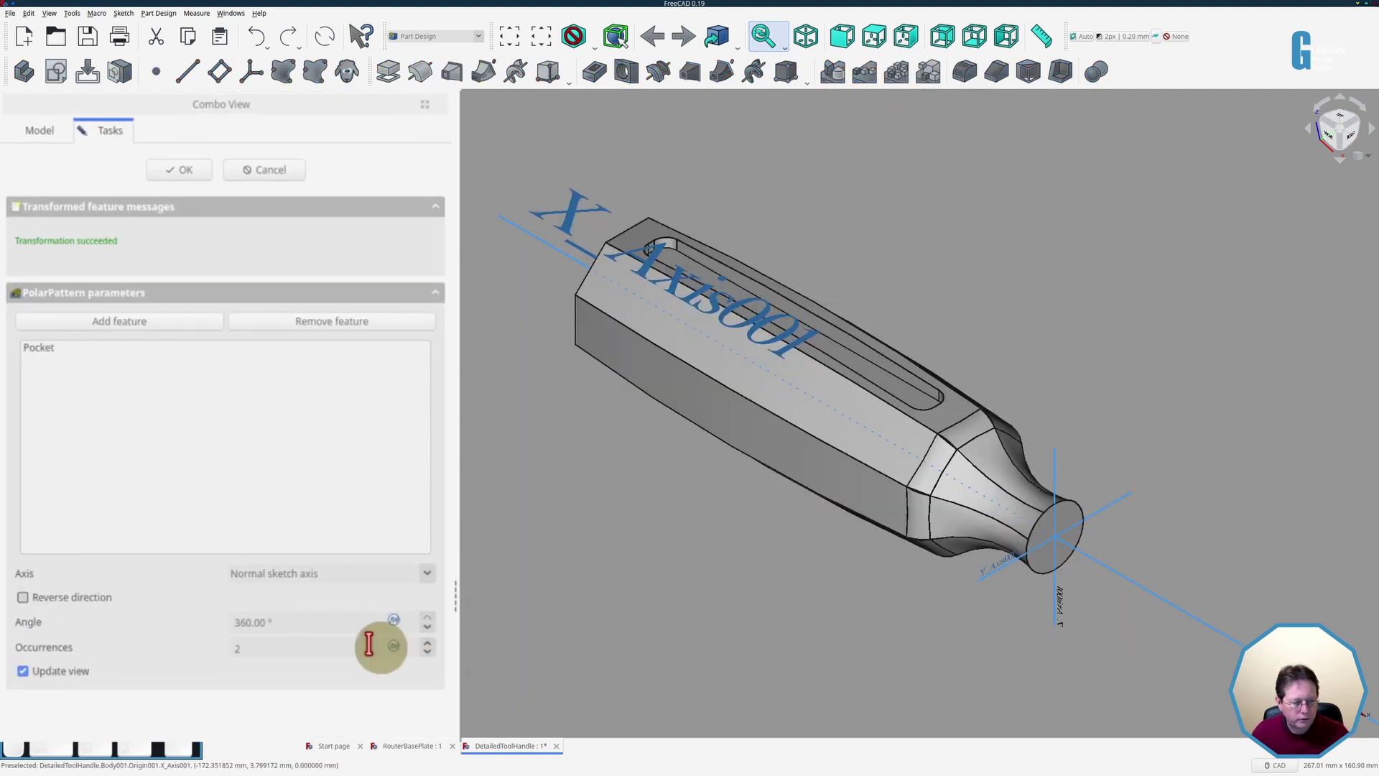
{"action": "key", "text": "Left"}
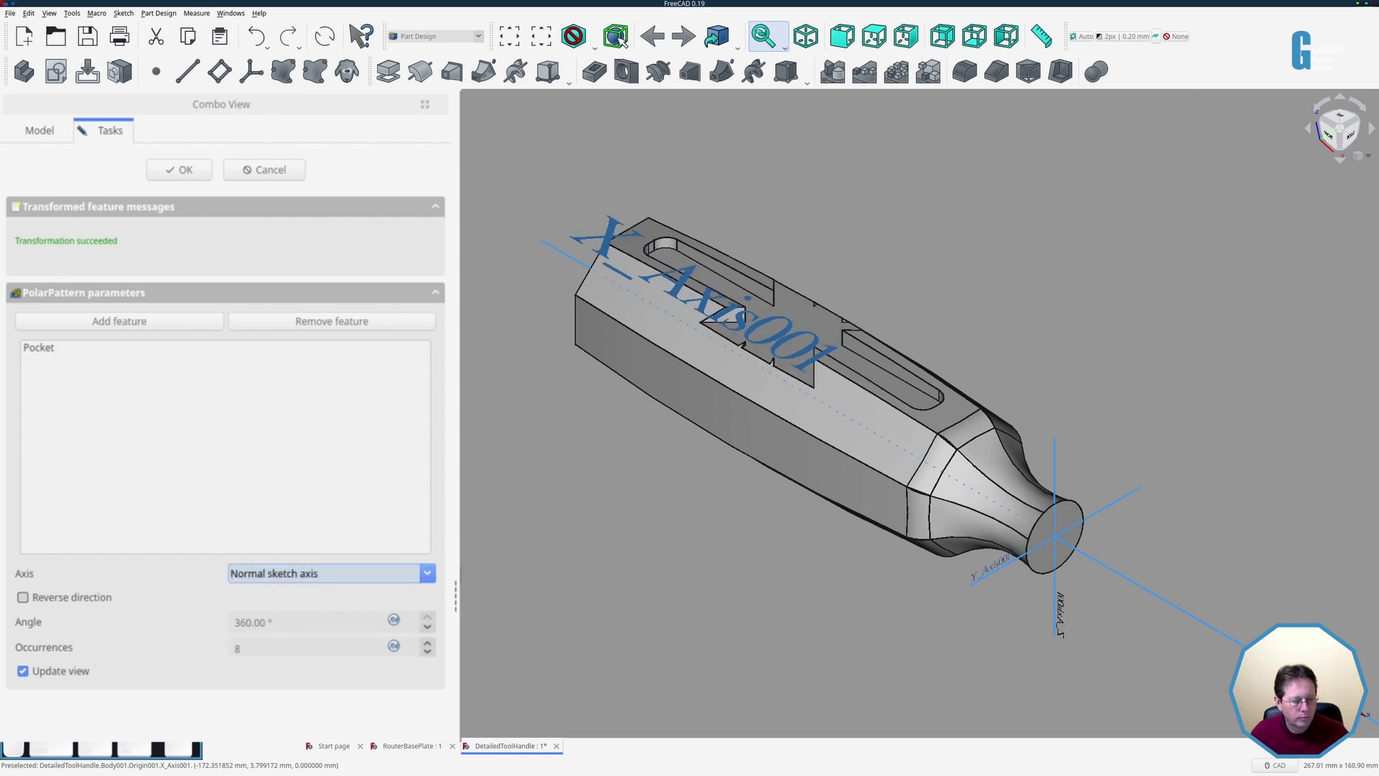
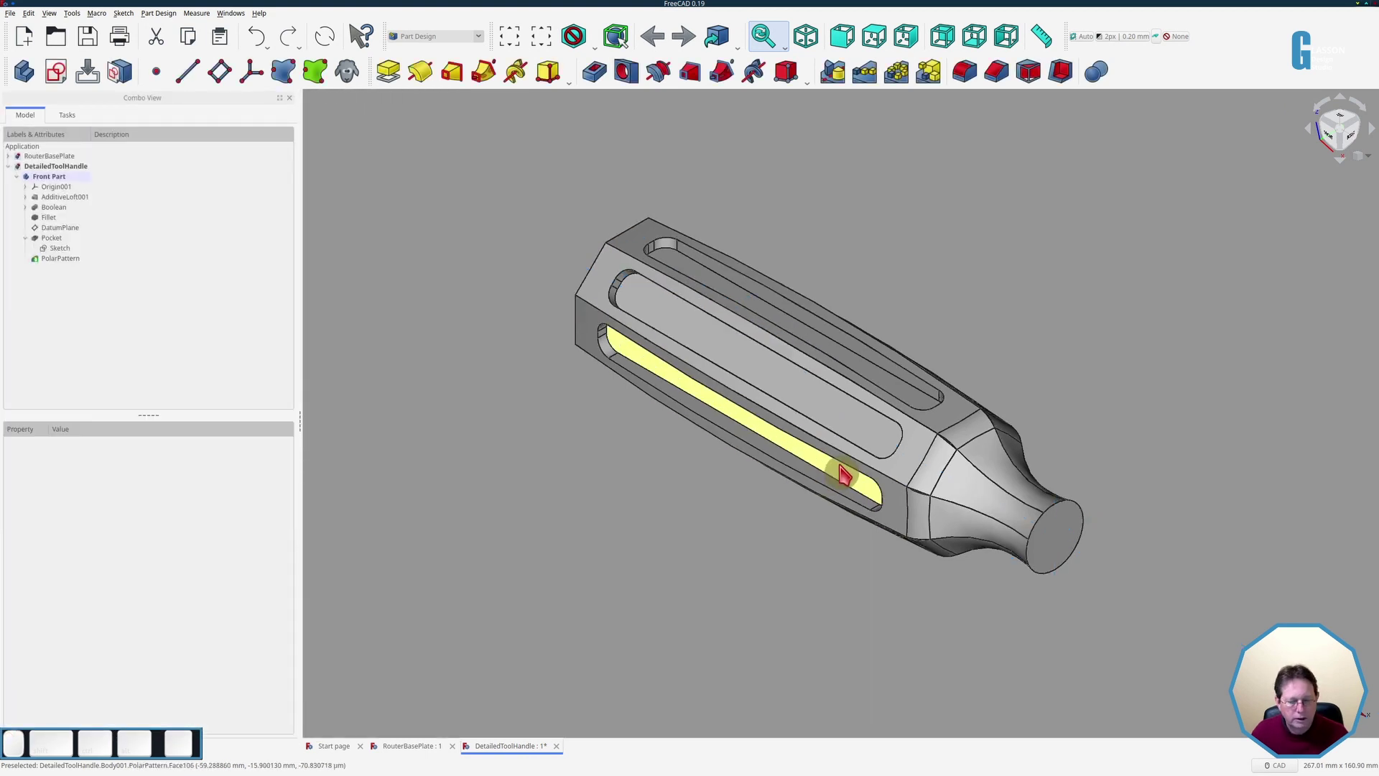
Inspect the slots around the handle, then choose Box.FCStd in the open-document dialog.
{"action": "left_click_drag", "start_coordinate": [954, 404], "coordinate": [701, 297]}
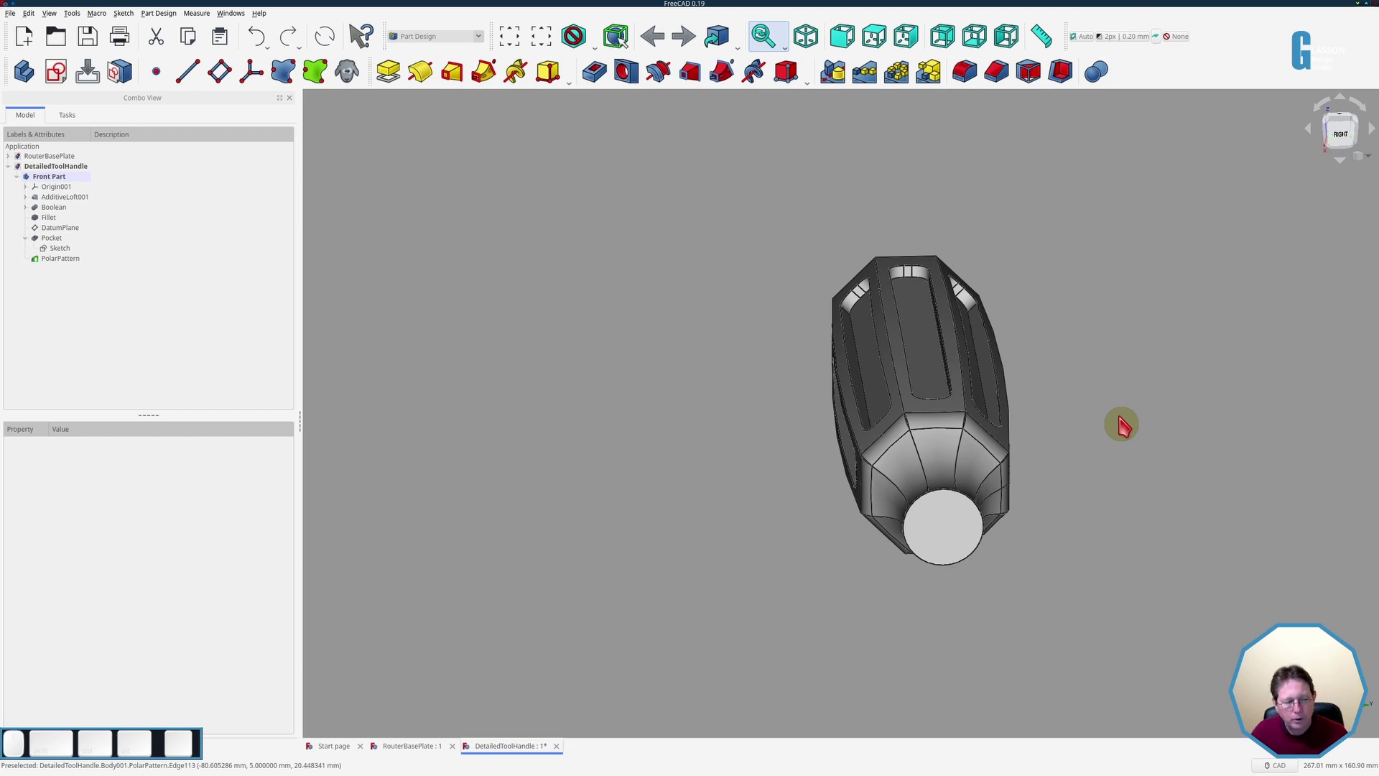
{"action": "left_click", "coordinate": [65, 48]}
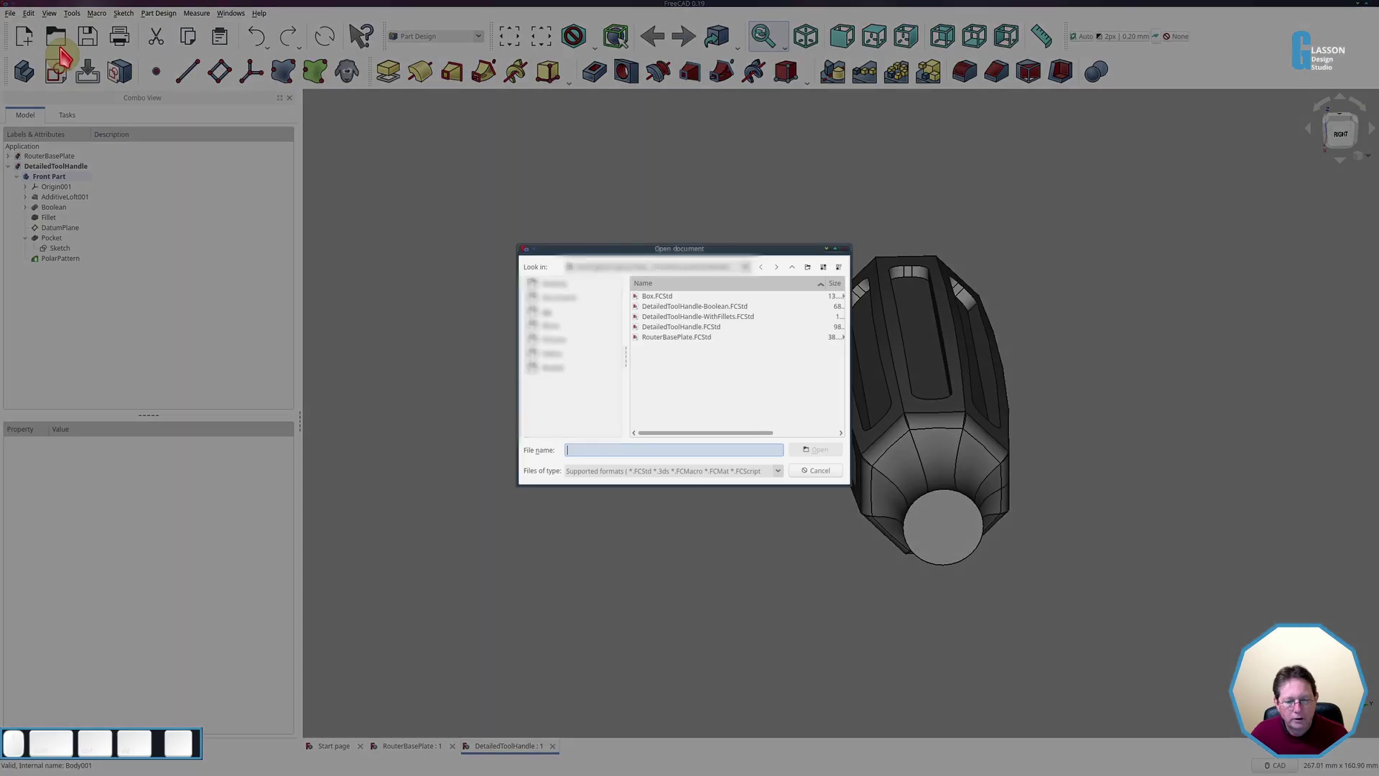
{"action": "left_click", "coordinate": [660, 303]}
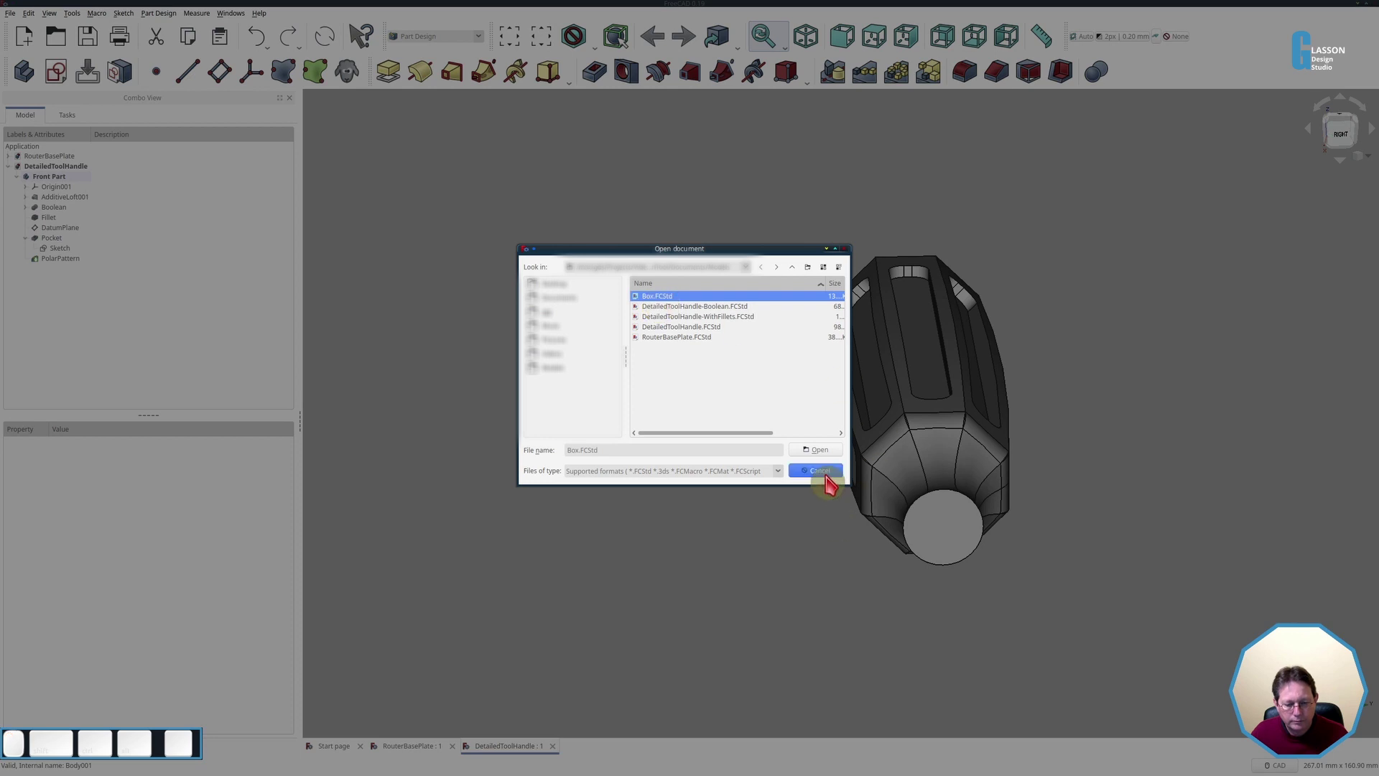
Open the Box document and select its Body for a four-occurrence polar pattern of the panel.
{"action": "left_click", "coordinate": [834, 455]}
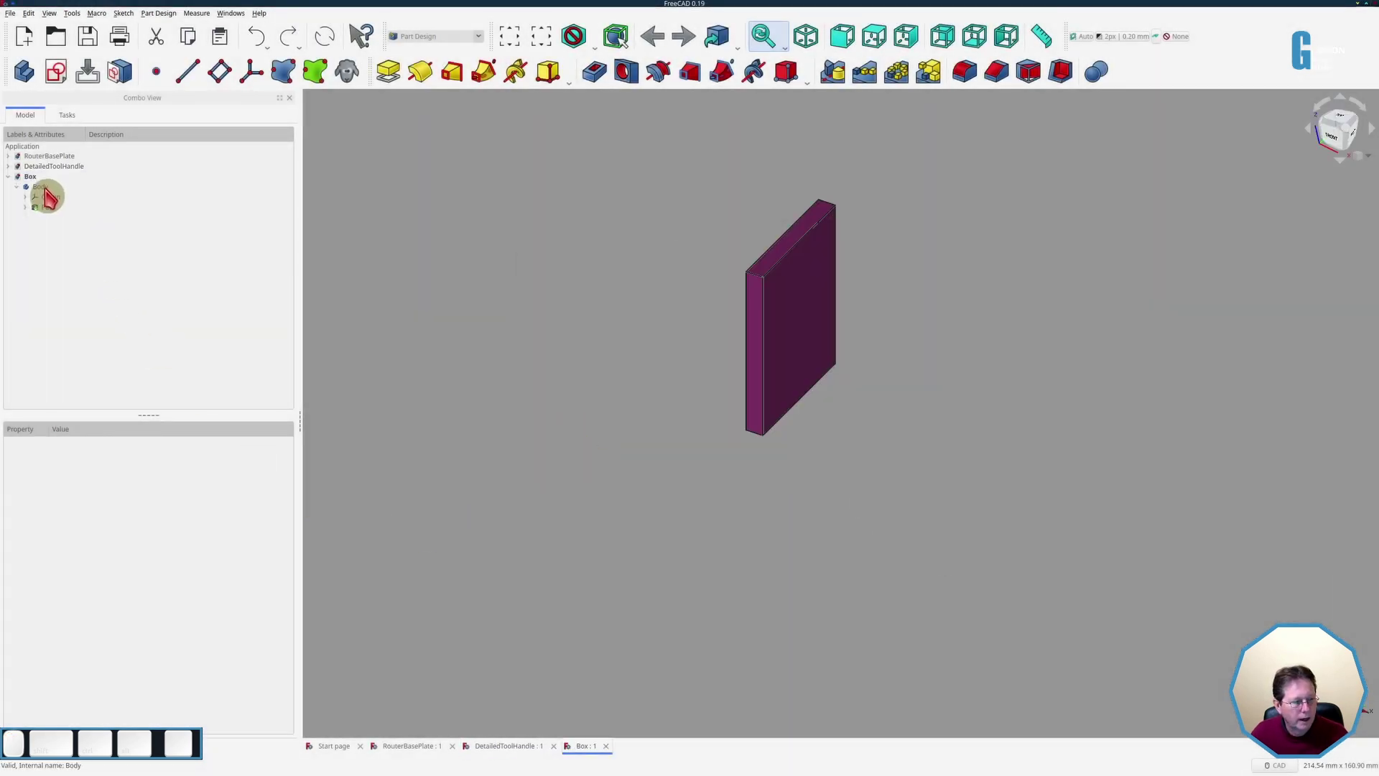
{"action": "left_click", "coordinate": [48, 188]}
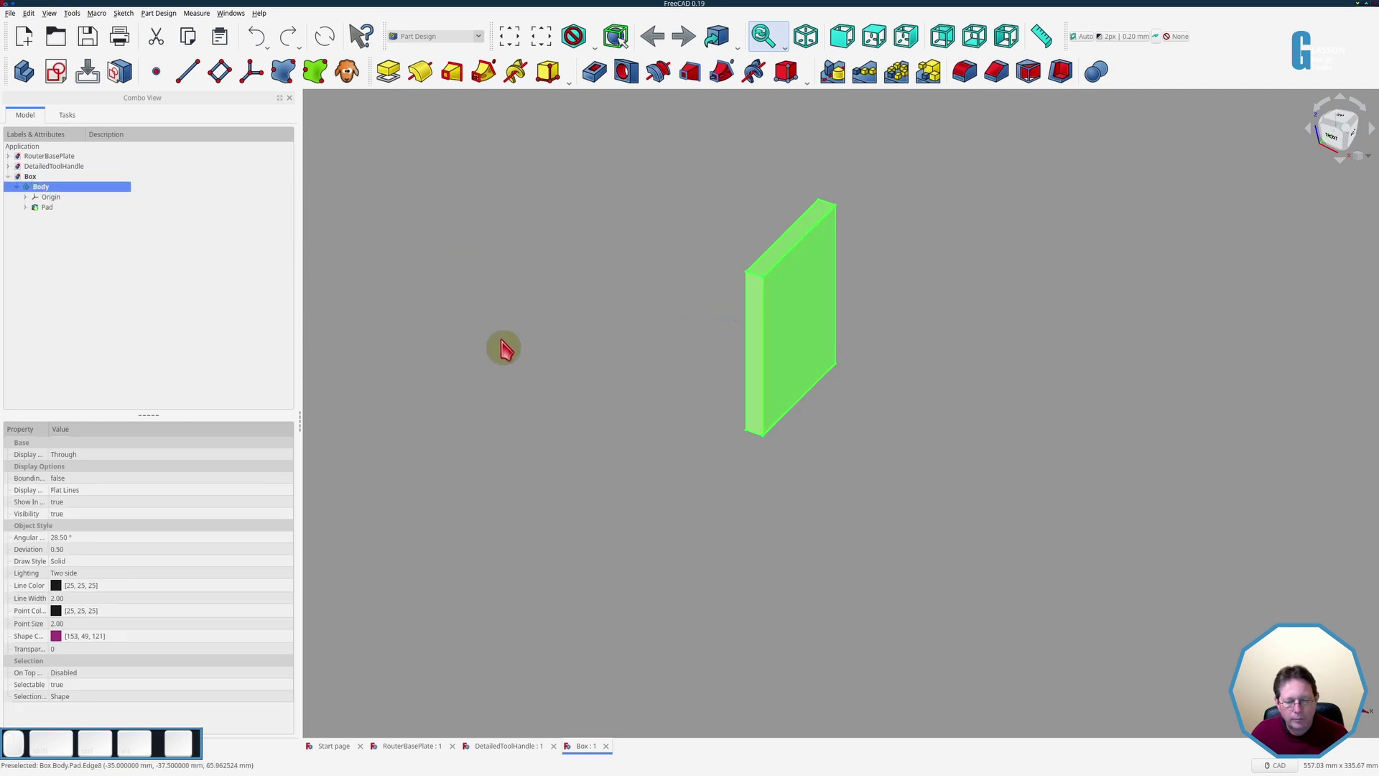
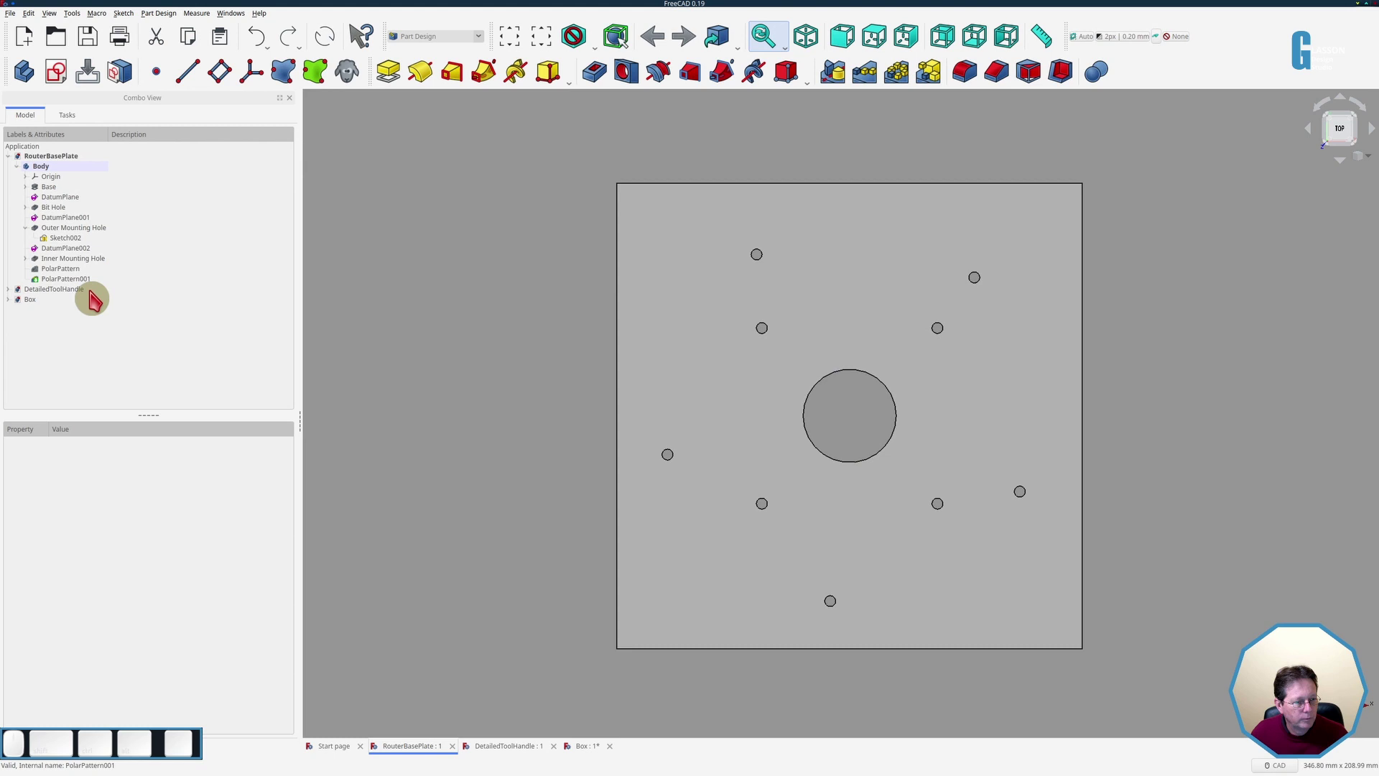
Delete both PolarPattern features from the base plate and select Outer Mounting Hole for a new pattern.
{"action": "left_click_drag", "start_coordinate": [76, 282], "coordinate": [156, 290]}
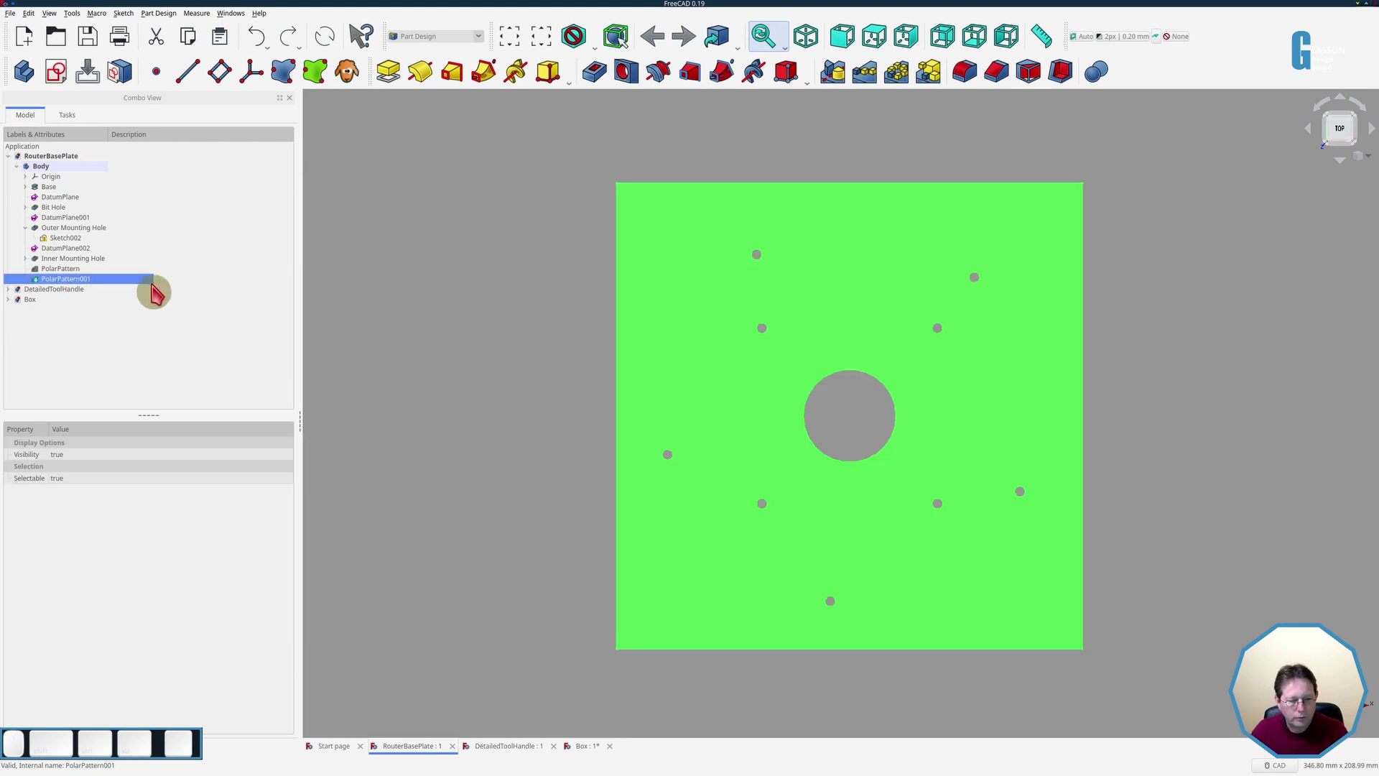
{"action": "key", "text": "Delete"}
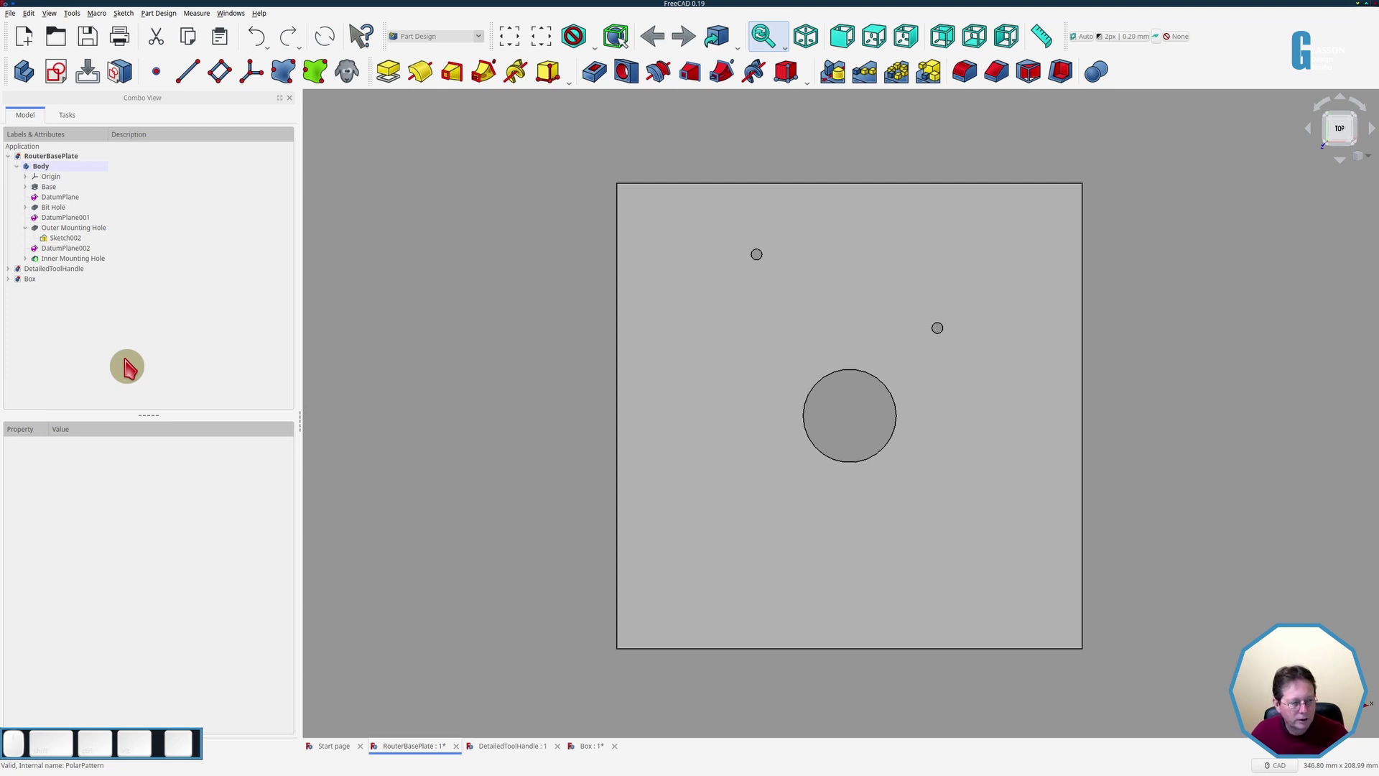
{"action": "left_click", "coordinate": [67, 234]}
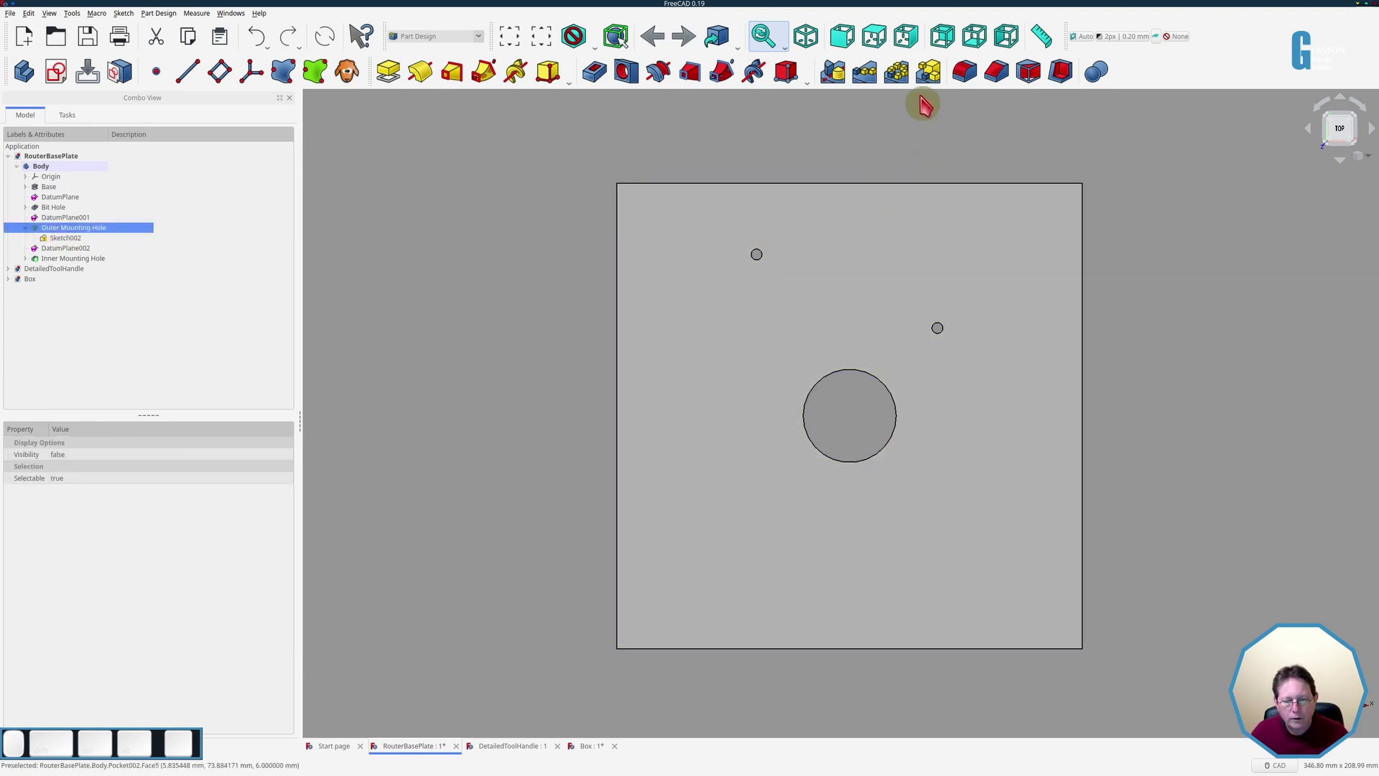